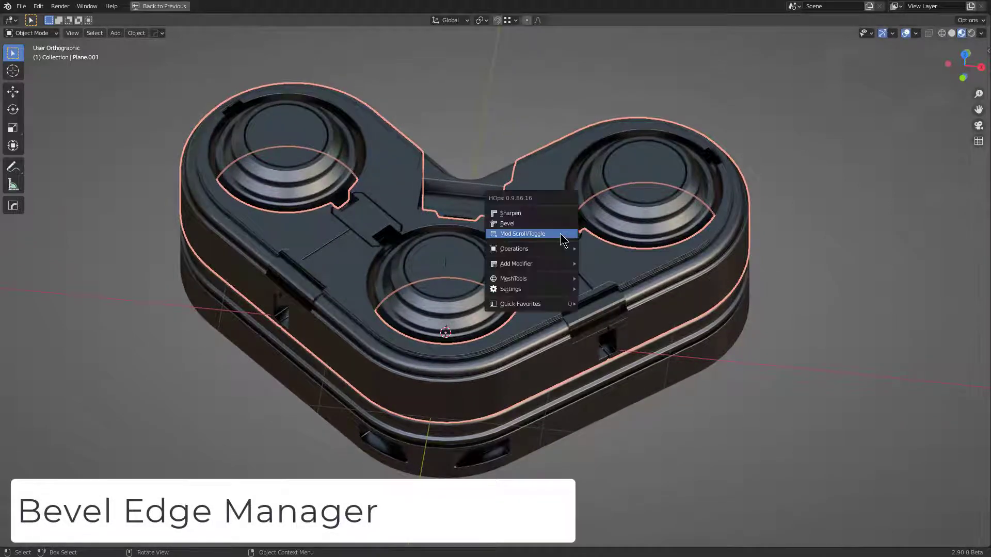
# Step: Launch the HardOps Bevel Helper via the Q menu's Bevel / Edge Manager entry
pyautogui.press('q')
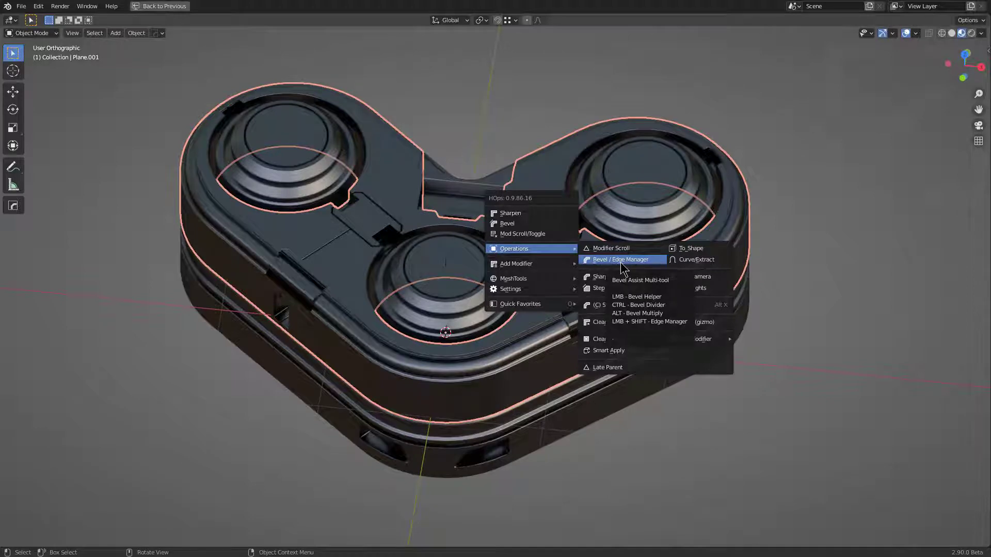
pyautogui.click(625, 265)
# Step: Review the two bevel modifiers' settings and dismiss the Bevel Helper panel
pyautogui.click(675, 208)
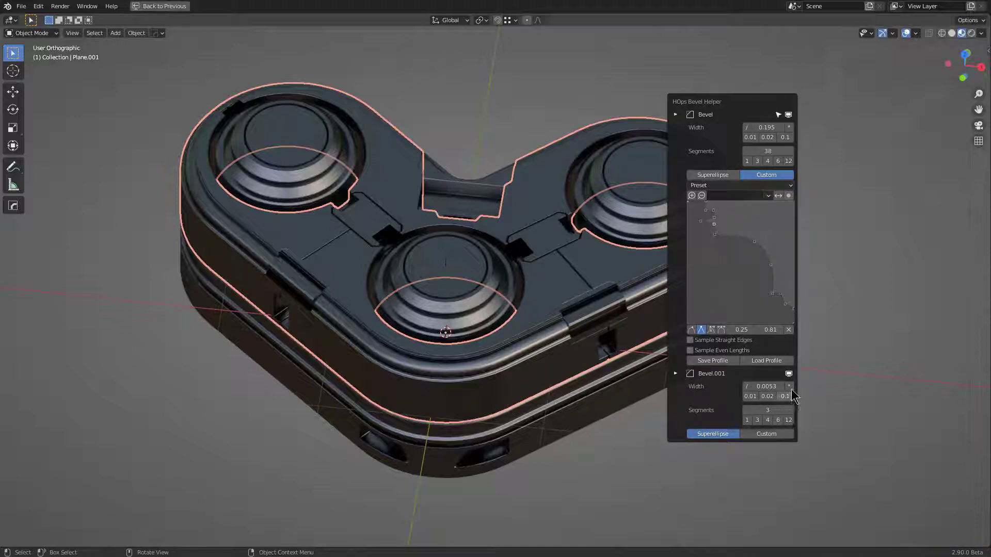
pyautogui.click(750, 387)
pyautogui.click(793, 386)
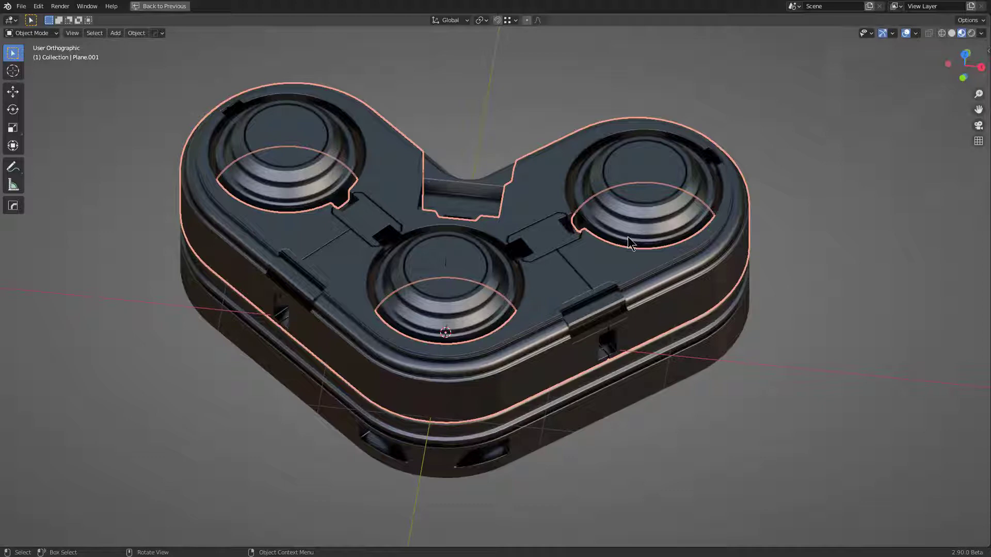
# Step: Select every part and run Bevel Multiply from the HardOps Bevel / Edge Manager
pyautogui.middleClick(623, 266)
pyautogui.press('a')
pyautogui.press('q')
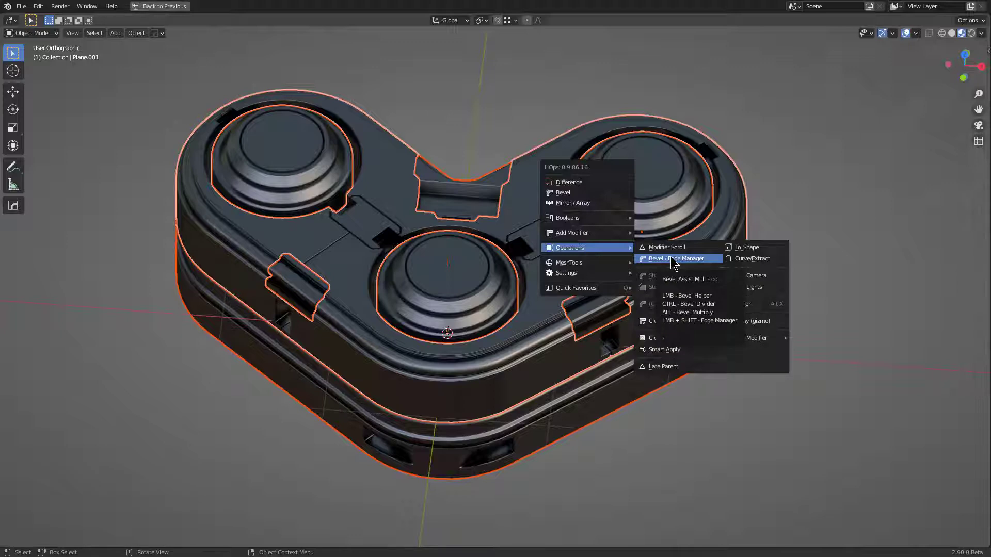
pyautogui.press('q')
pyautogui.click(674, 257)
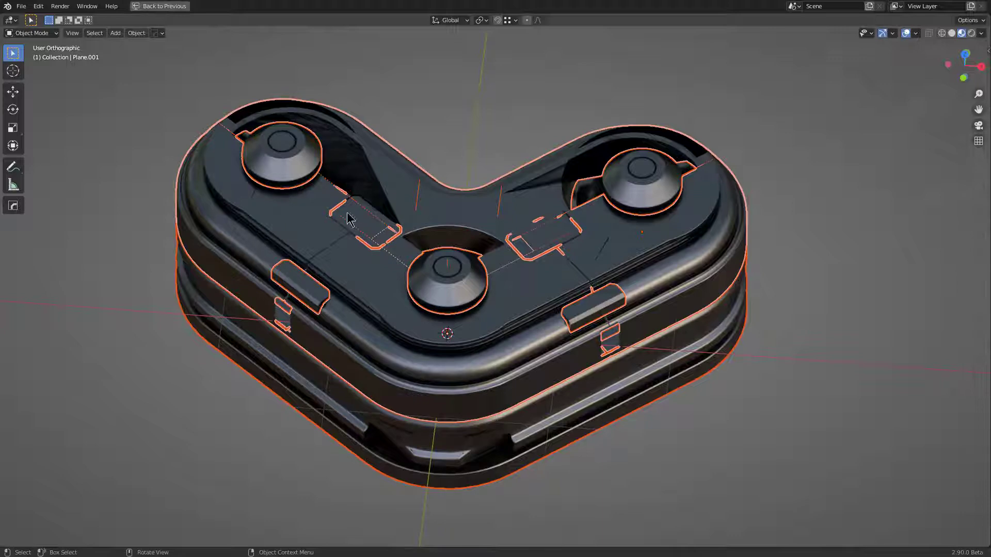
# Step: Inspect the multiplied bevels on the body, deselect, and pick the centre-notch slice piece
pyautogui.press('ctrl+Num_Lock')
pyautogui.click(362, 214)
pyautogui.press('ctrl+z')
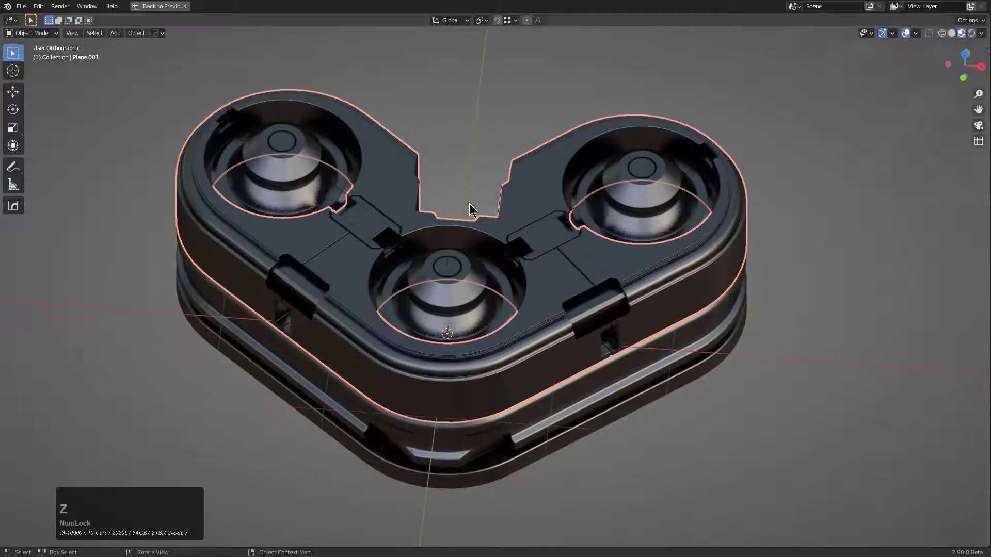
pyautogui.middleClick(481, 227)
pyautogui.press('ctrl+z')
pyautogui.middleClick(481, 241)
pyautogui.middleClick(472, 237)
pyautogui.press('alt+a')
pyautogui.middleClick(479, 231)
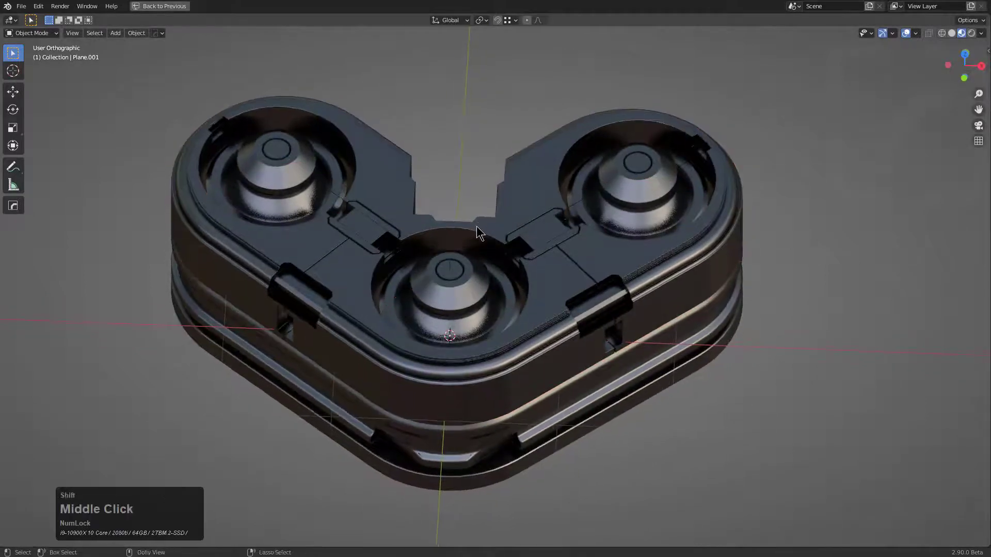
pyautogui.press('shift+o')
pyautogui.click(479, 230)
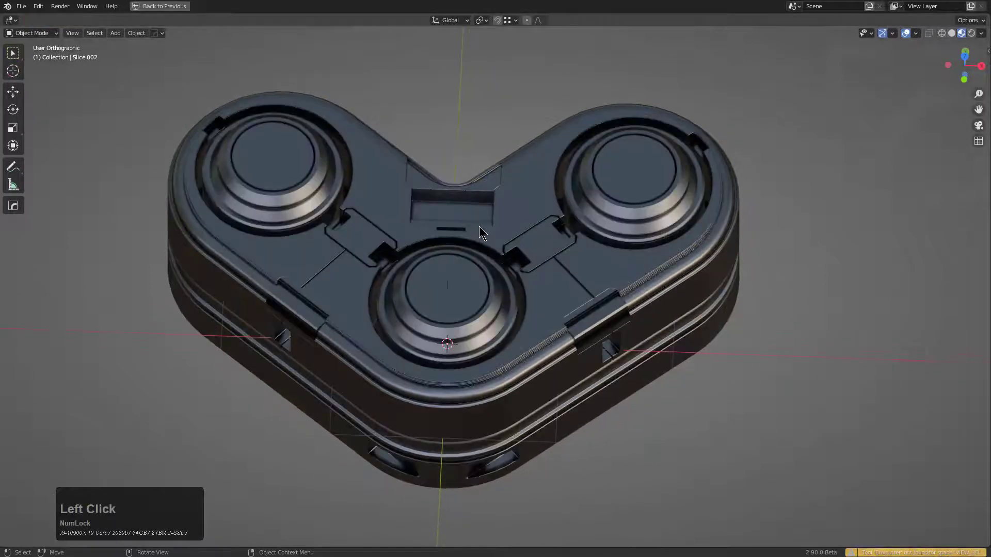
# Step: Select every part and run Bevel Divider from the HardOps Bevel / Edge Manager, then deselect
pyautogui.press('a')
pyautogui.middleClick(498, 242)
pyautogui.click(514, 223)
pyautogui.press('q')
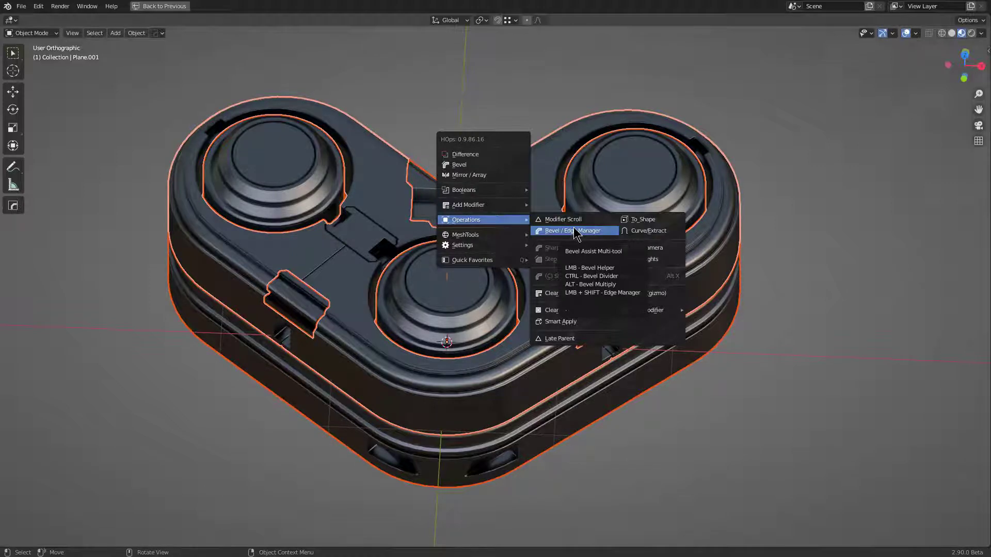
pyautogui.click(576, 232)
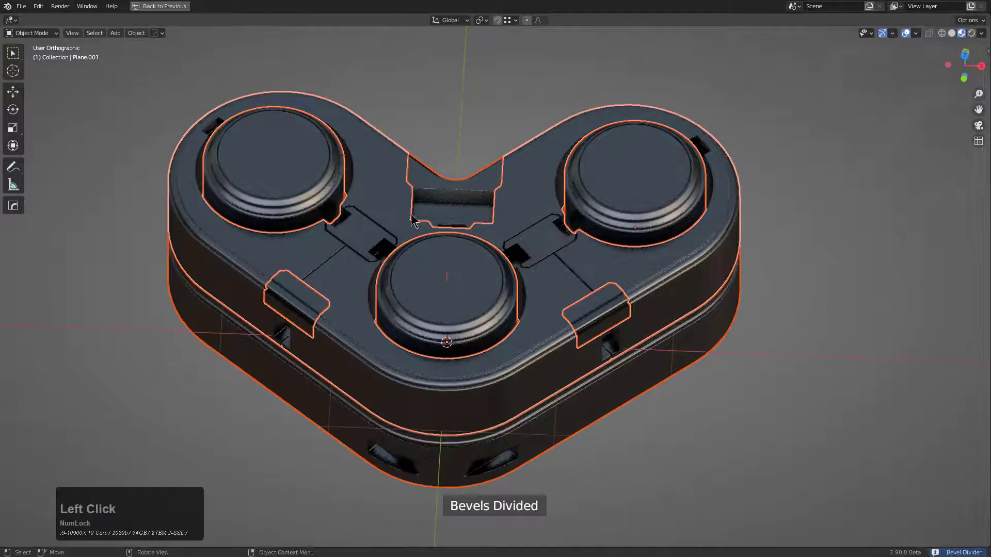
pyautogui.press('alt+a')
# Step: Orbit and zoom around the device to inspect the thinner divided edges up close
pyautogui.middleClick(531, 304)
pyautogui.middleClick(443, 338)
pyautogui.middleClick(225, 219)
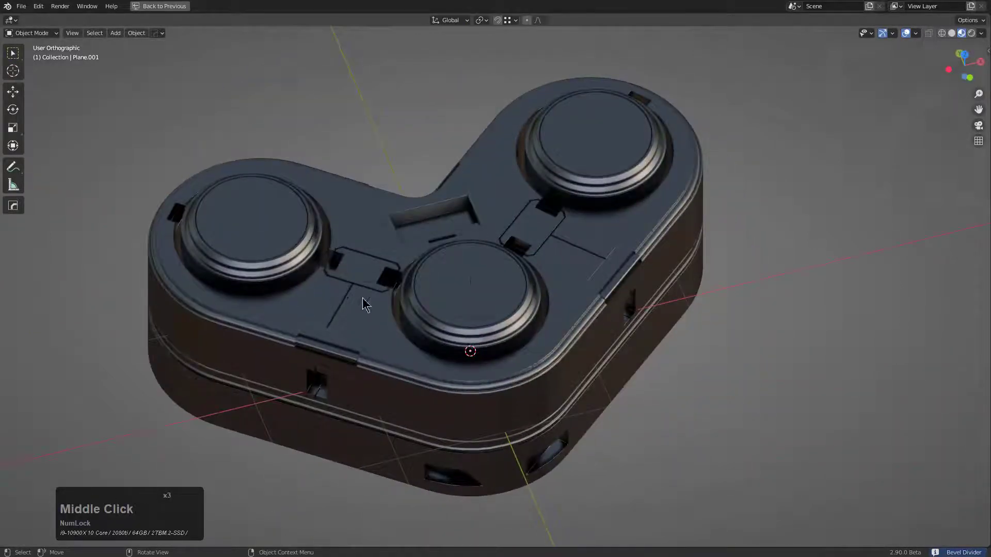
pyautogui.scroll(-3)
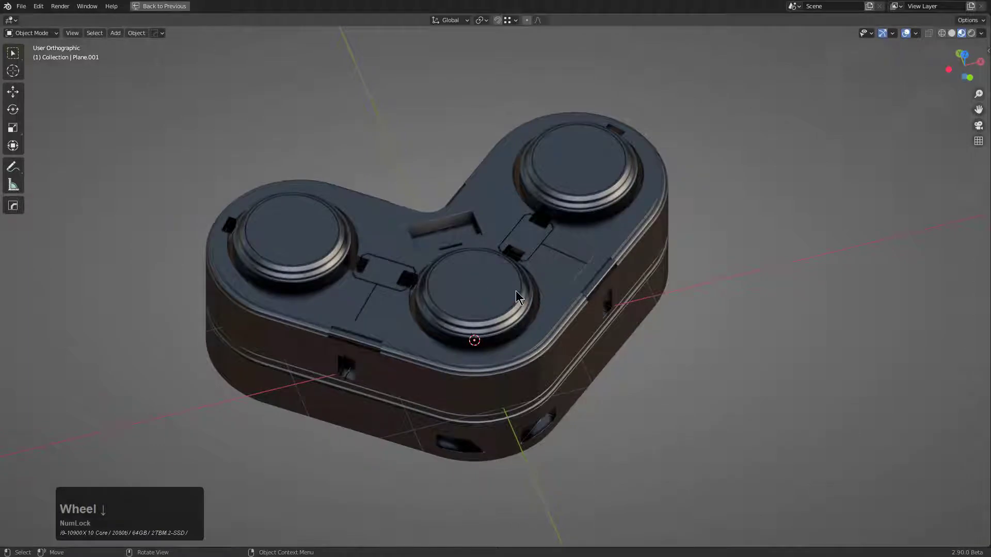
pyautogui.middleClick(504, 308)
pyautogui.scroll(3)
pyautogui.scroll(-3)
pyautogui.middleClick(608, 277)
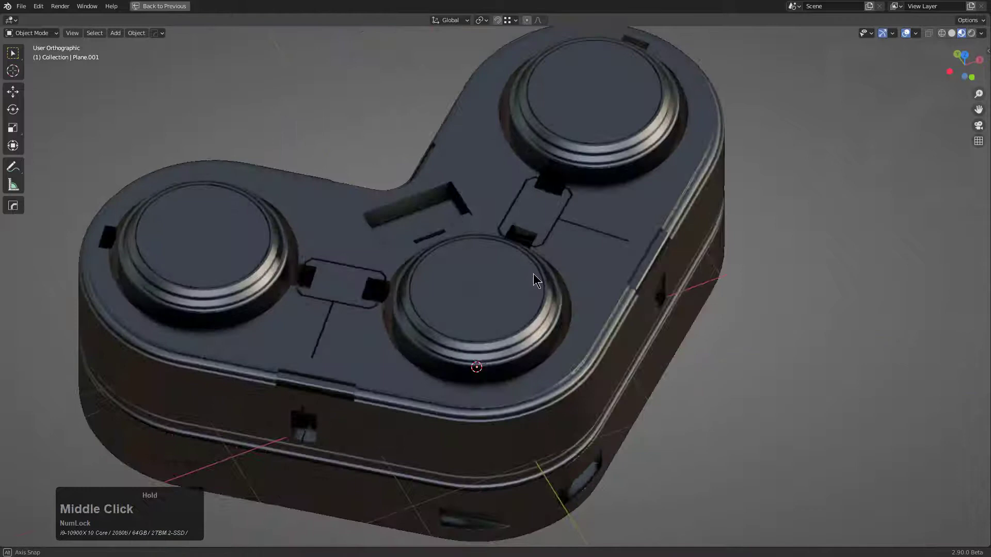
pyautogui.middleClick(549, 293)
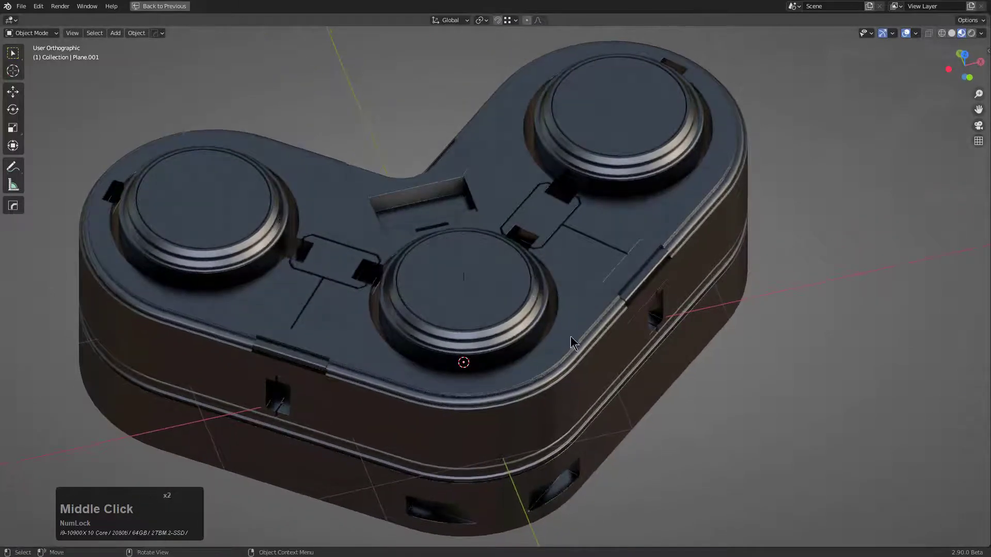
# Step: Retune the body's main bevel width to about 0.19 in the Bevel Helper and deselect
pyautogui.click(586, 350)
pyautogui.press('q')
pyautogui.moveTo(751, 237); pyautogui.dragTo(810, 174)
pyautogui.press('alt+a')
pyautogui.middleClick(516, 277)
pyautogui.middleClick(397, 220)
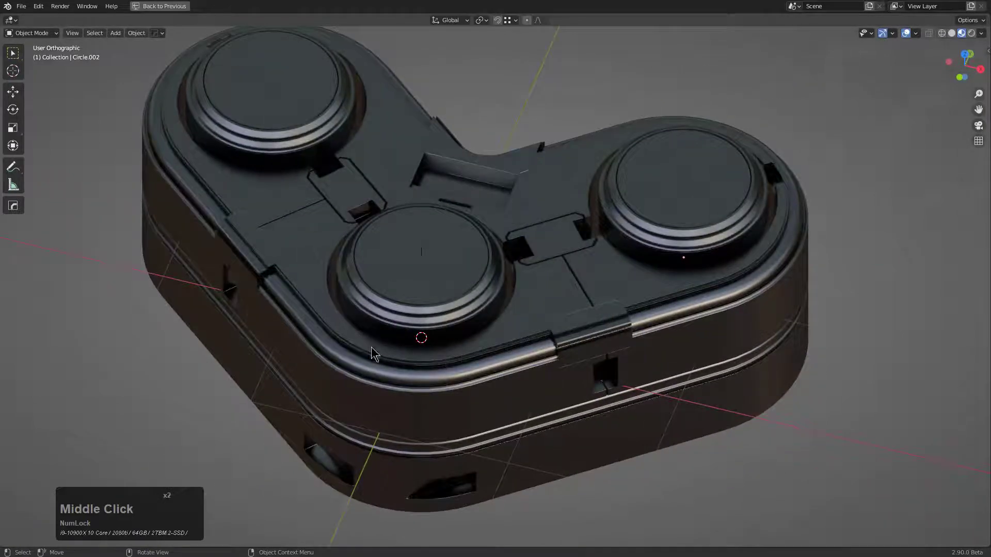
# Step: Select the body and launch the Hops Sharp Manager dialog from the Bevel / Edge Manager
pyautogui.click(578, 264)
pyautogui.press('q')
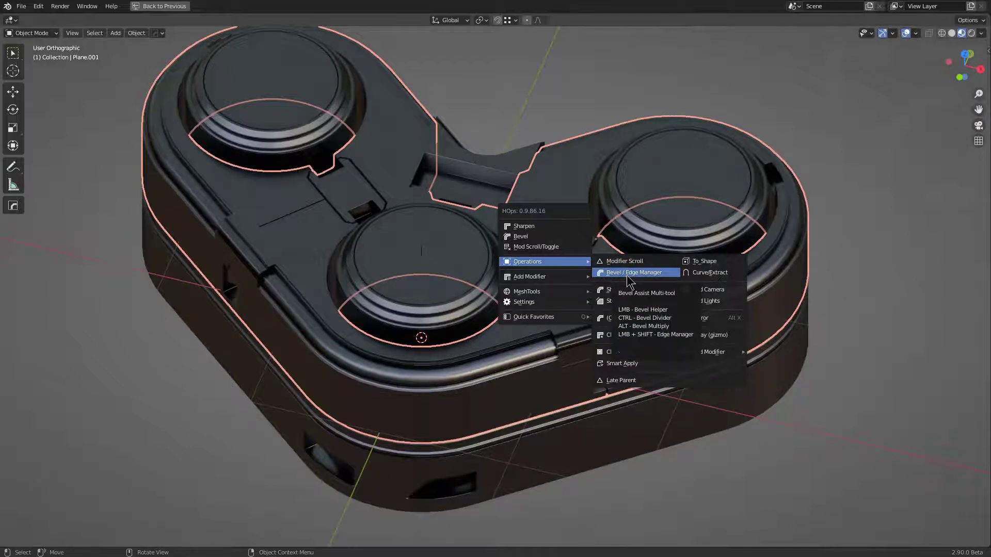
pyautogui.press('shift+q')
# Step: Set From: Sharp and enable crease, bevel weight, seam and sharp under Apply To
pyautogui.click(631, 278)
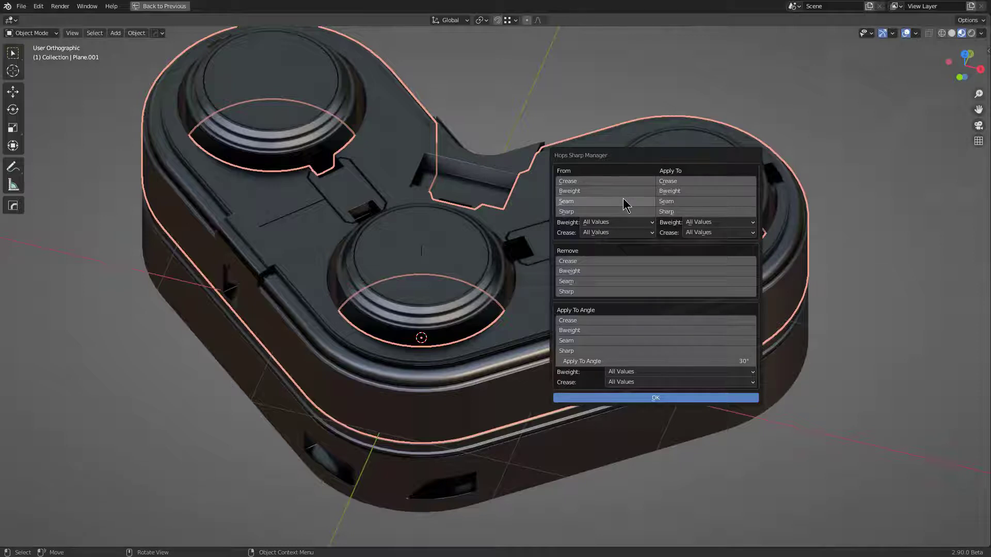
pyautogui.click(628, 201)
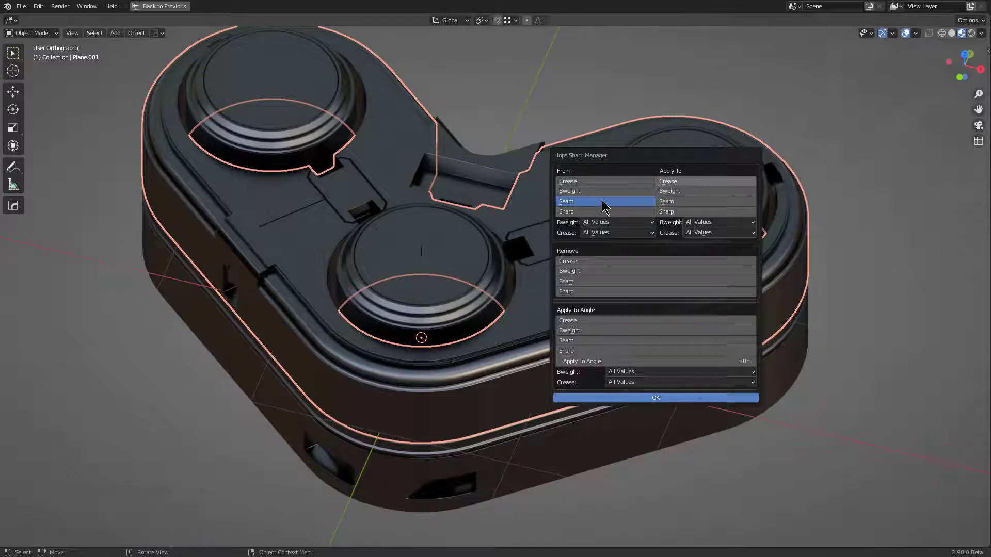
pyautogui.click(576, 201)
pyautogui.click(571, 214)
pyautogui.click(682, 184)
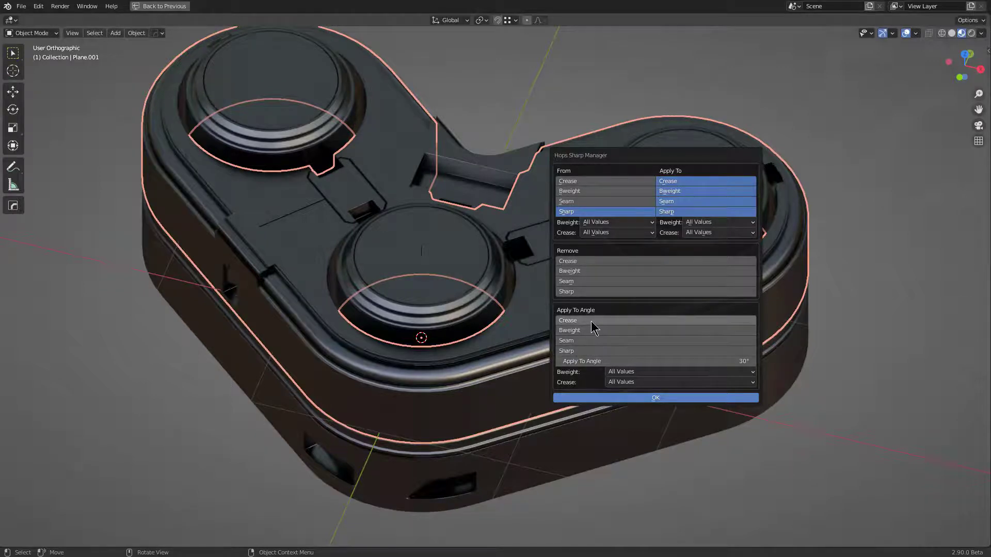
# Step: Enable all four Apply To Angle marks with a 45° angle threshold
pyautogui.click(596, 324)
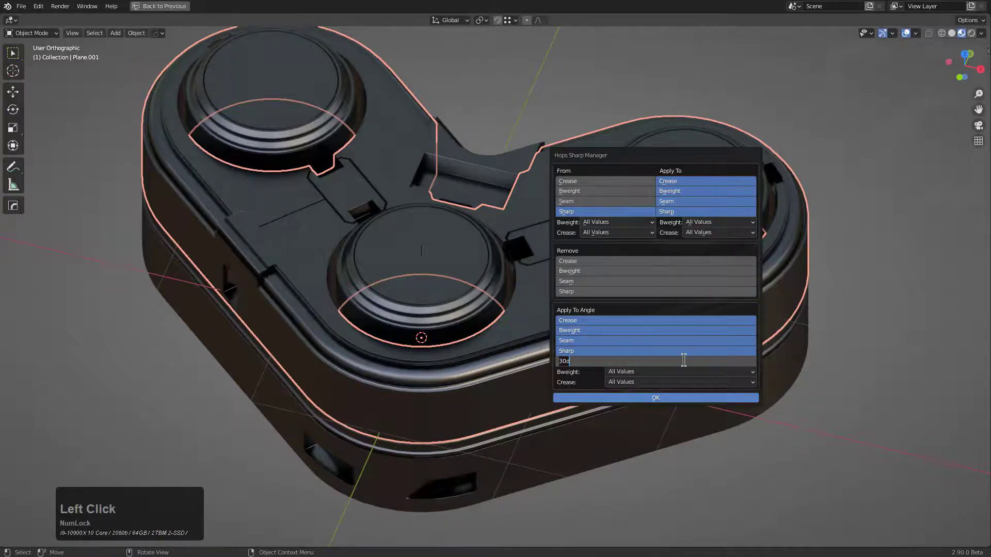
pyautogui.press('KP_4')
pyautogui.press('KP_5')
pyautogui.press('KP_Enter')
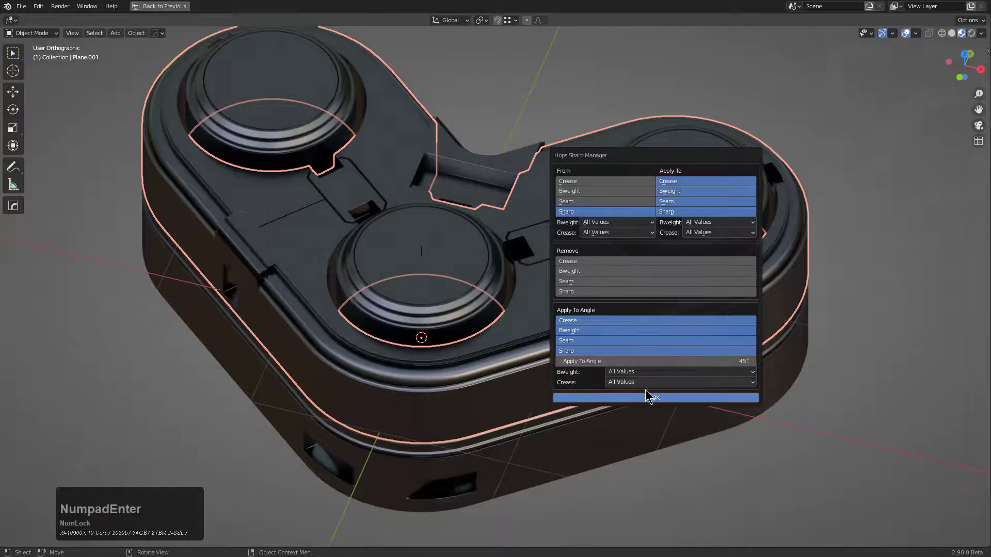
# Step: Confirm the Sharp Manager settings and reopen the HardOps quick menu's Operations list
pyautogui.rightClick(518, 286)
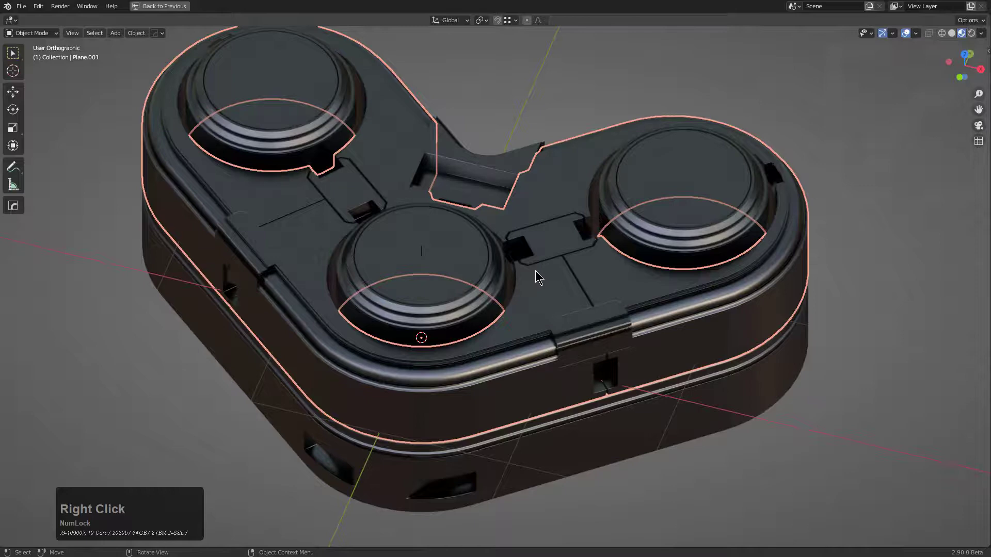
pyautogui.press('q')
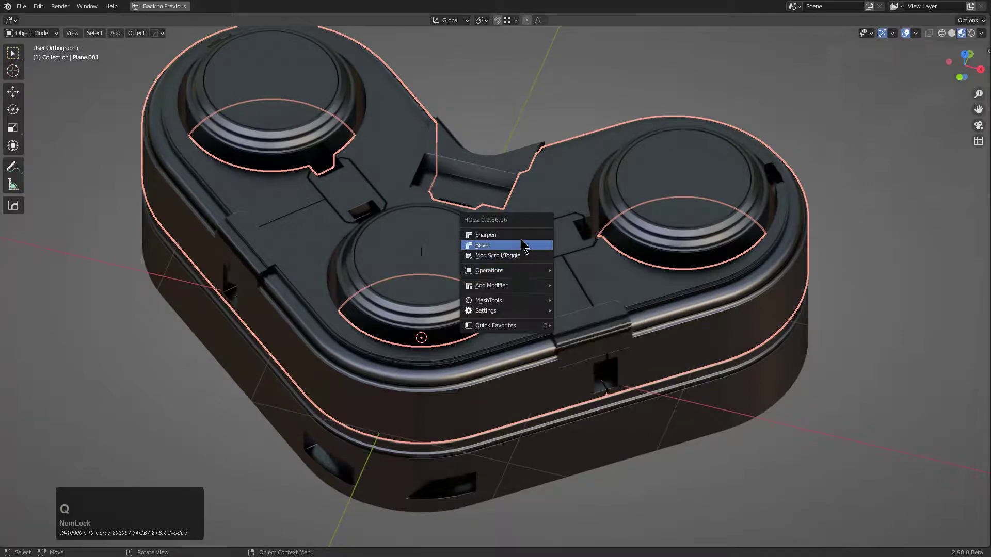